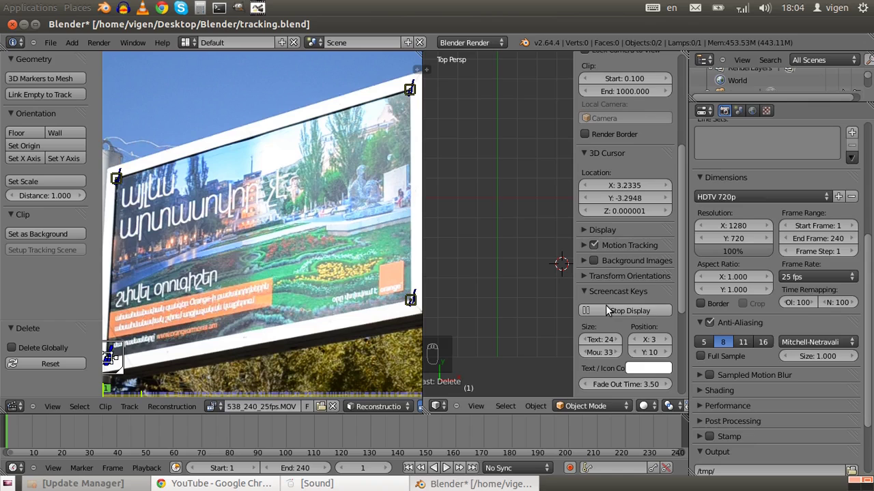
Hide the side panel, look through the scene camera and box-select the four corner tracks.
{"action": "key", "text": "n"}
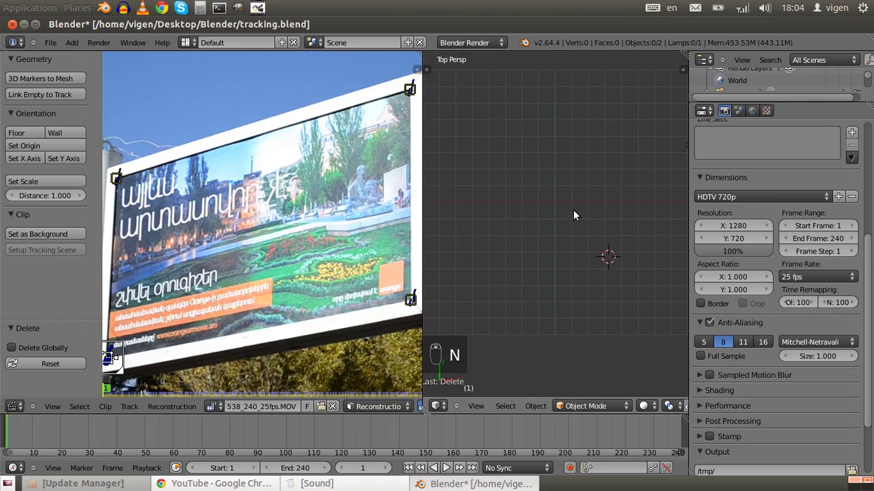
{"action": "key", "text": "ctrl+alt+KP_0"}
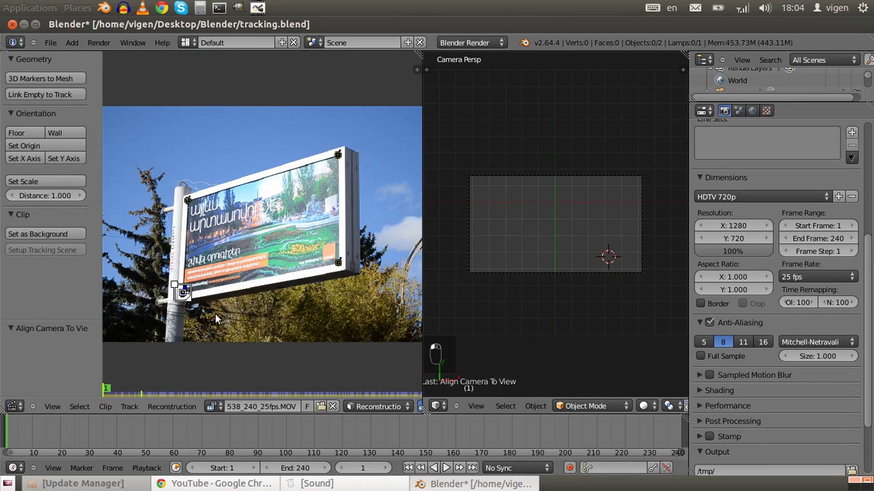
{"action": "key", "text": "b"}
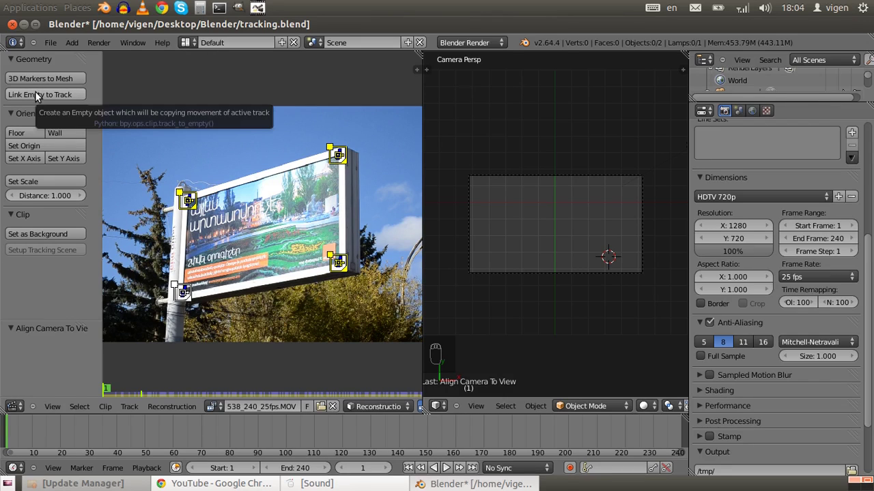
Enlarge the camera view, play and scrub the shot to check the empties stay on the corners.
{"action": "left_click_drag", "start_coordinate": [40, 95], "coordinate": [31, 198]}
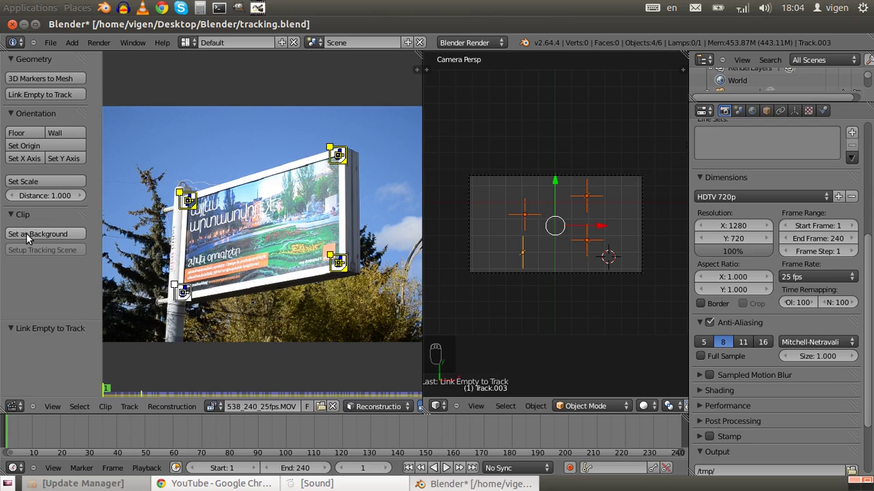
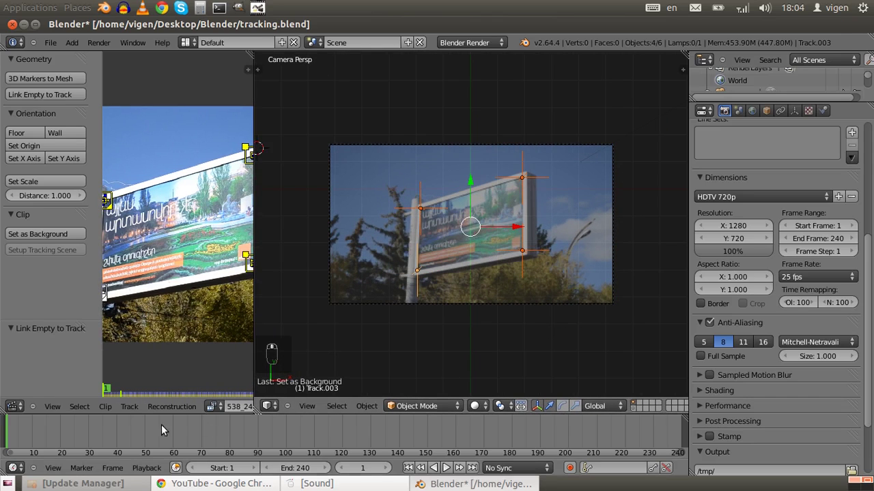
{"action": "key", "text": "alt+a"}
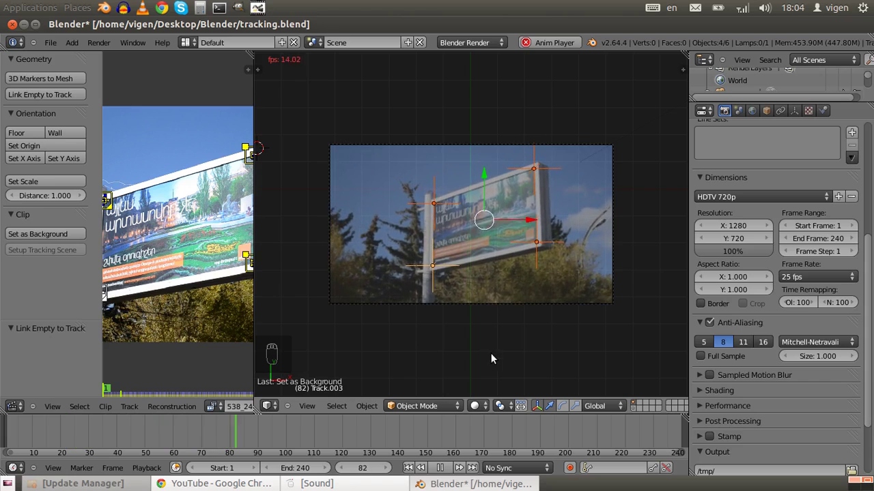
{"action": "key", "text": "alt+a"}
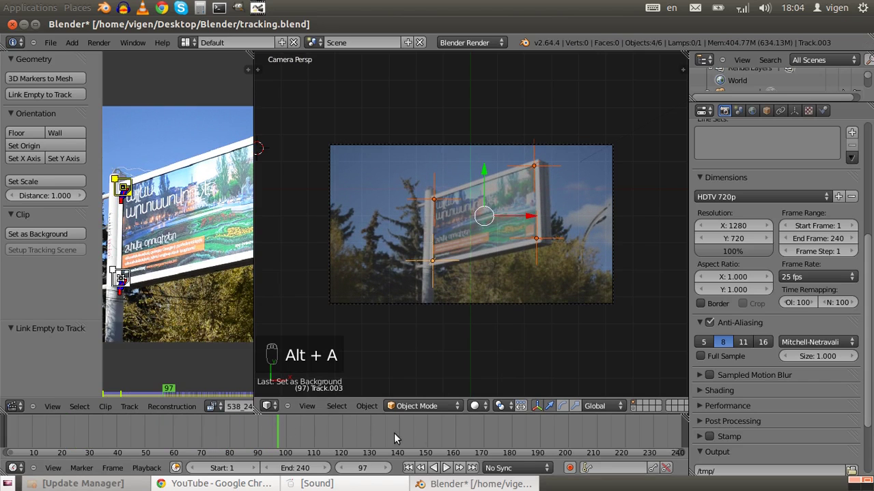
{"action": "left_click_drag", "start_coordinate": [531, 449], "coordinate": [324, 457]}
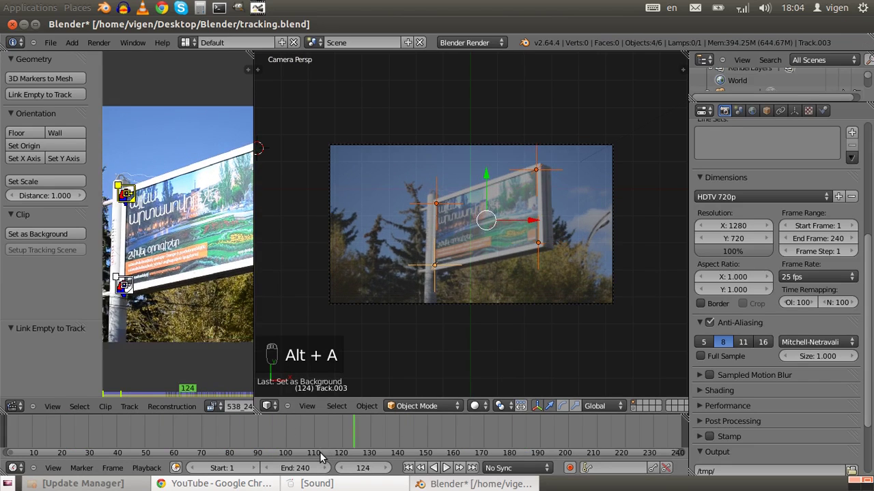
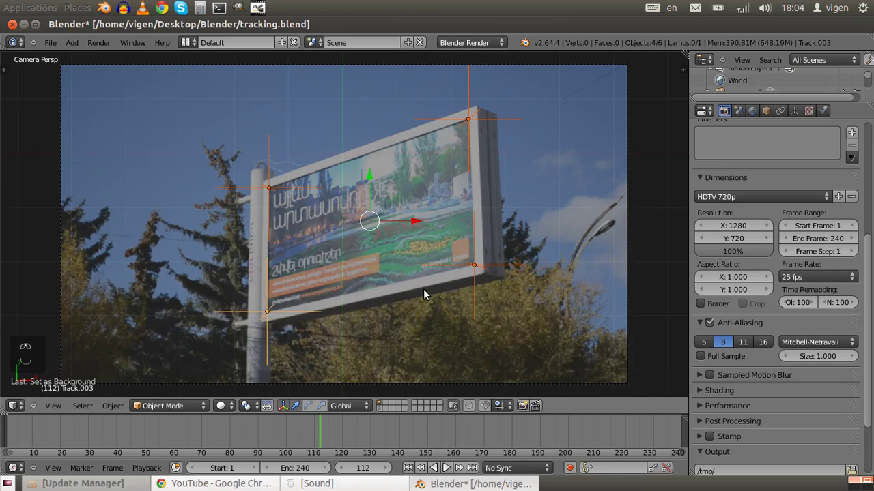
Raise the background clip's opacity to full in Background Images, scrub, then return to frame 1.
{"action": "key", "text": "n"}
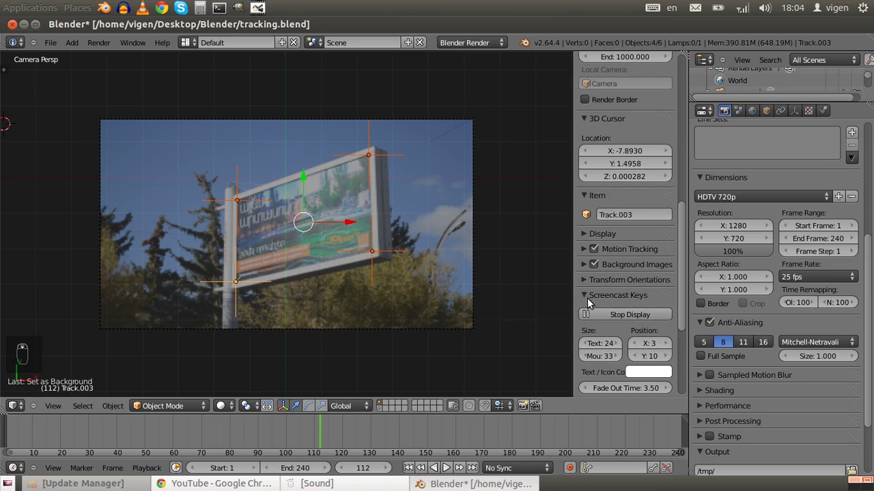
{"action": "left_click_drag", "start_coordinate": [594, 283], "coordinate": [669, 329]}
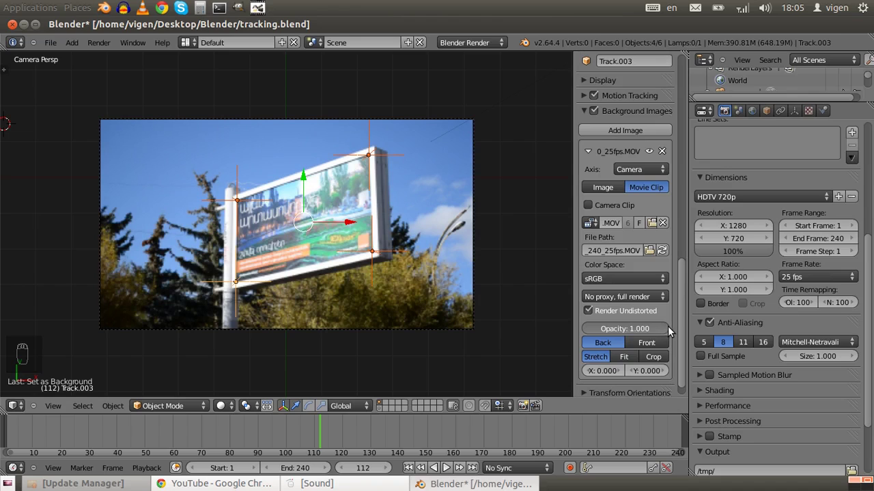
{"action": "key", "text": "n"}
{"action": "left_click", "coordinate": [531, 265]}
{"action": "key", "text": "n"}
{"action": "left_click_drag", "start_coordinate": [527, 248], "coordinate": [429, 221]}
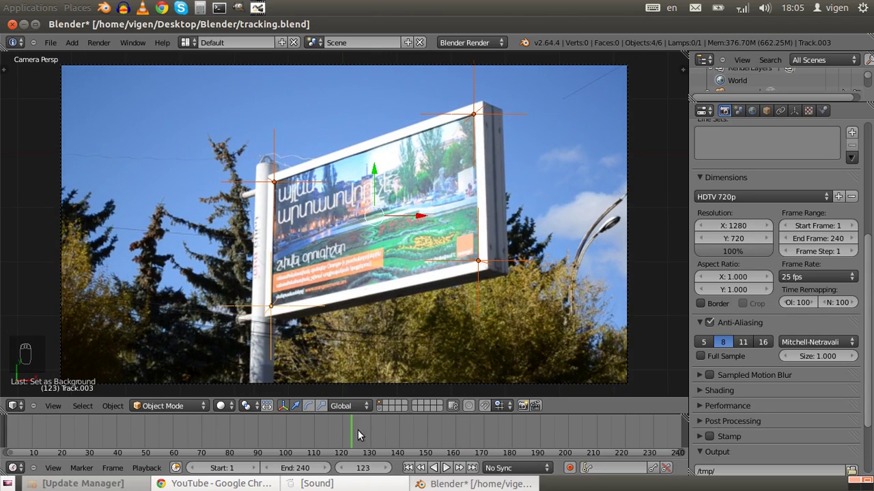
{"action": "key", "text": "shift+Left"}
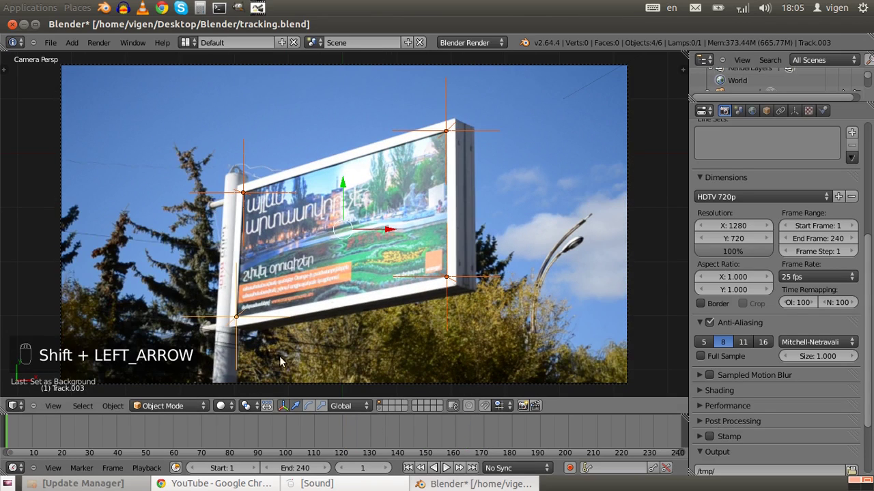
Add frunz.JPG as an image plane and move it in front of the billboard in camera view.
{"action": "key", "text": "shift+a"}
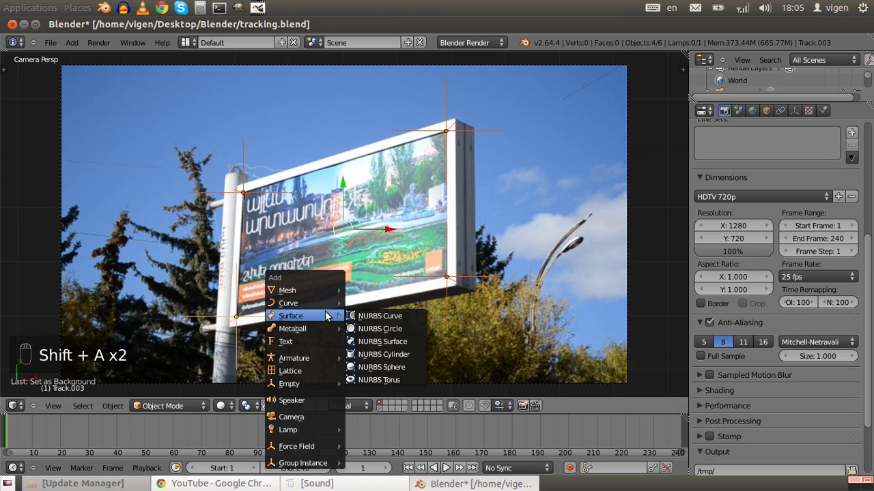
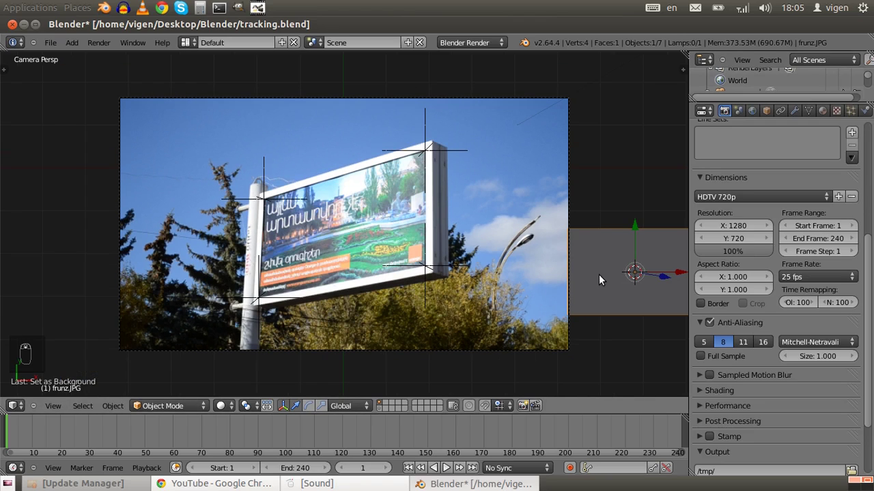
{"action": "key", "text": "c"}
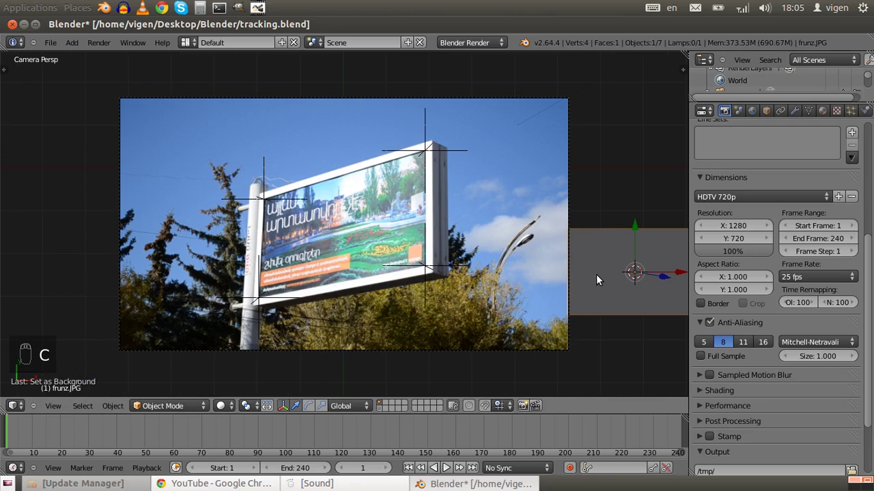
{"action": "key", "text": "Escape"}
{"action": "key", "text": "g"}
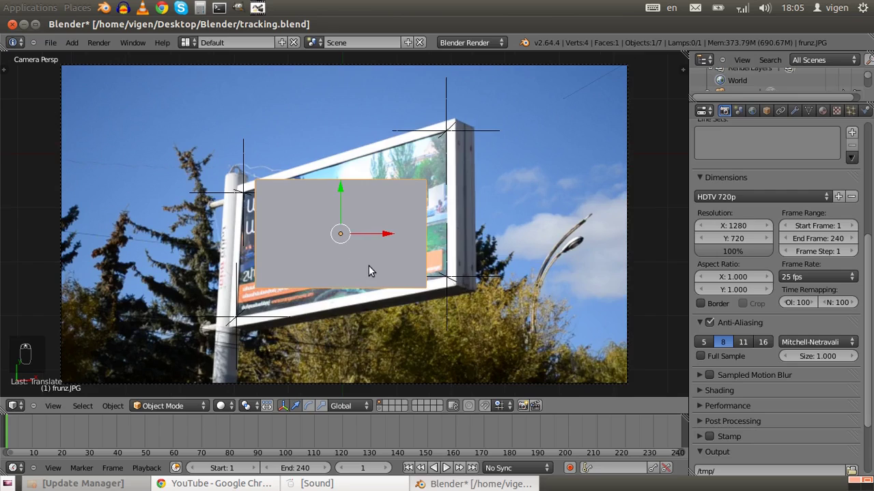
{"action": "key", "text": "n"}
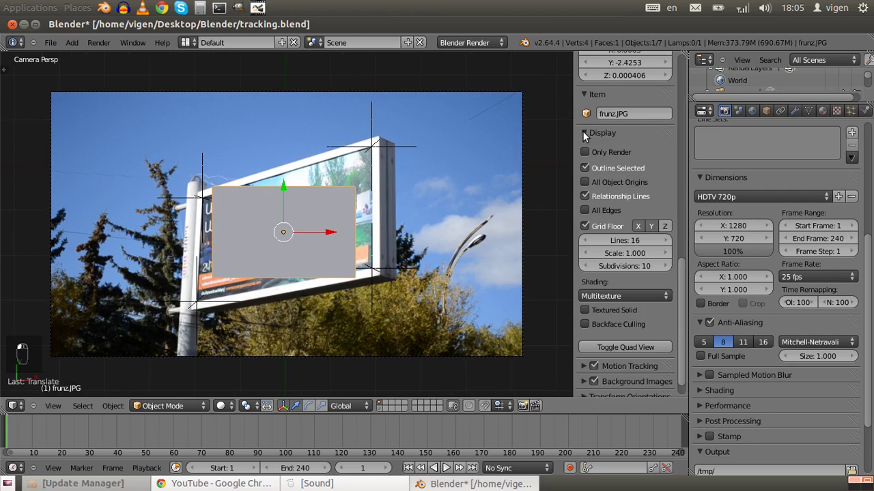
Enable Textured Solid display, zoom in on the billboard and scrub, then return to frame 1.
{"action": "left_click_drag", "start_coordinate": [619, 260], "coordinate": [615, 291]}
{"action": "middle_click", "coordinate": [303, 243]}
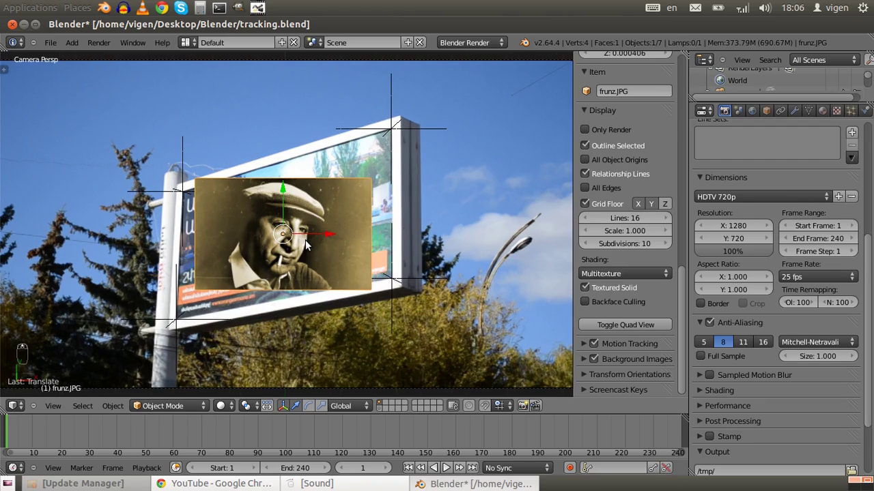
{"action": "left_click_drag", "start_coordinate": [305, 433], "coordinate": [54, 441]}
{"action": "left_click_drag", "start_coordinate": [54, 441], "coordinate": [407, 443]}
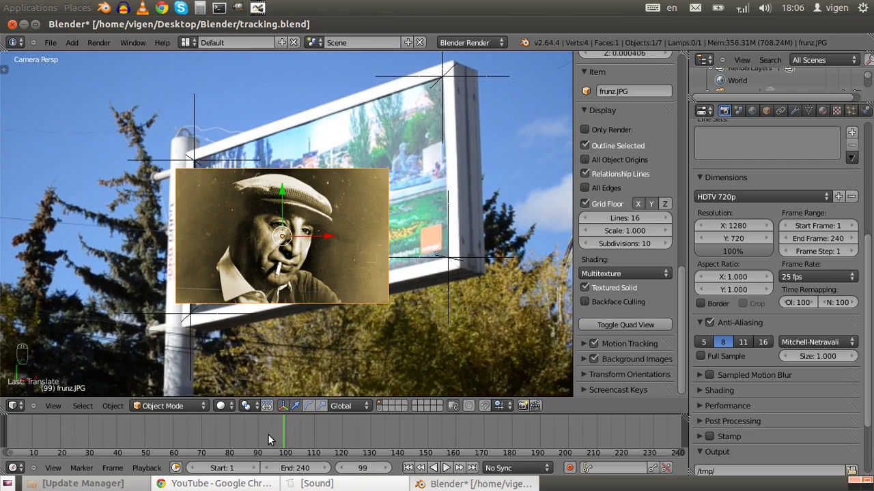
{"action": "key", "text": "shift+Left"}
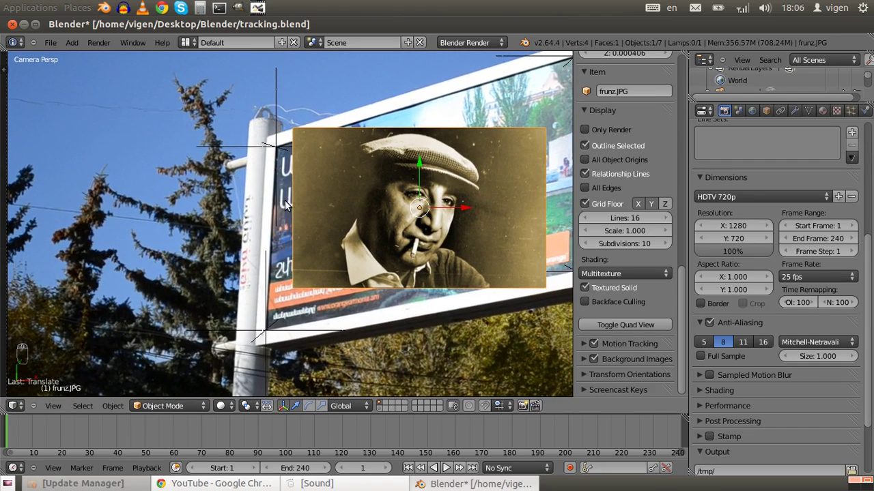
Hide the side panel and snap the 3D cursor onto the top-left corner empty.
{"action": "key", "text": "n"}
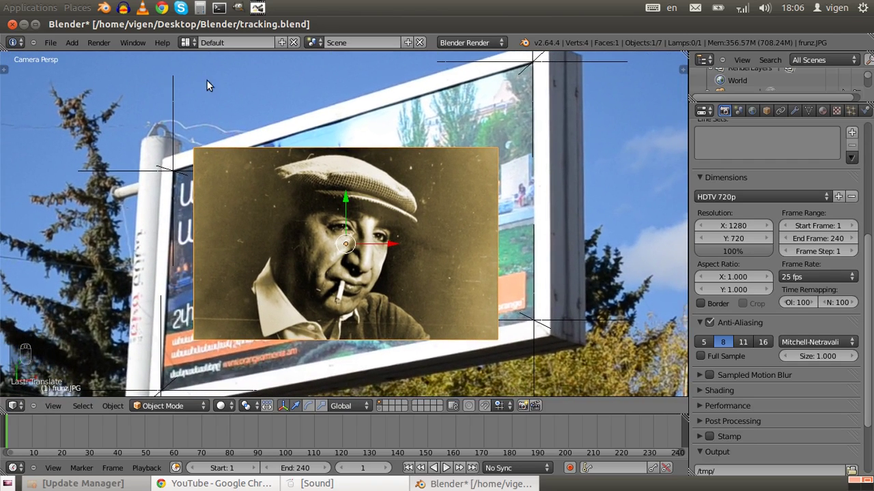
{"action": "left_click_drag", "start_coordinate": [174, 101], "coordinate": [215, 118]}
{"action": "key", "text": "shift+s"}
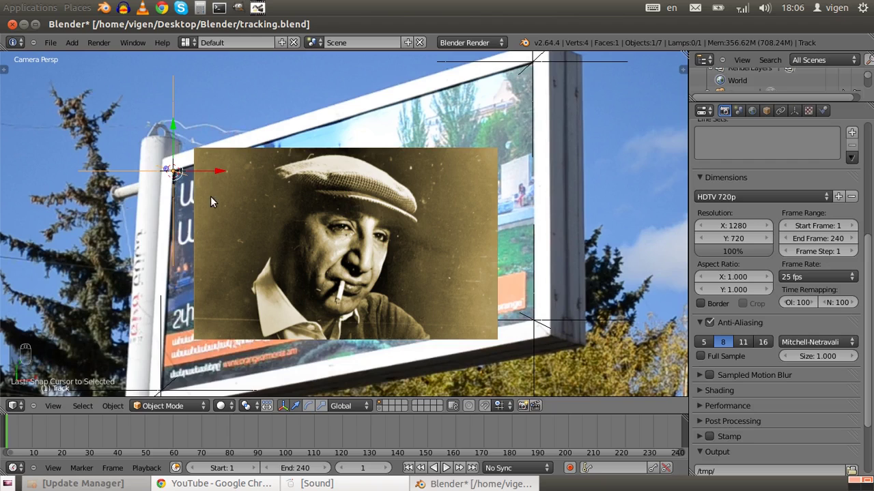
Snap the plane's top-left vertex to its empty and hook it with Ctrl+H, back at frame 1.
{"action": "right_click", "coordinate": [245, 212]}
{"action": "key", "text": "Tab"}
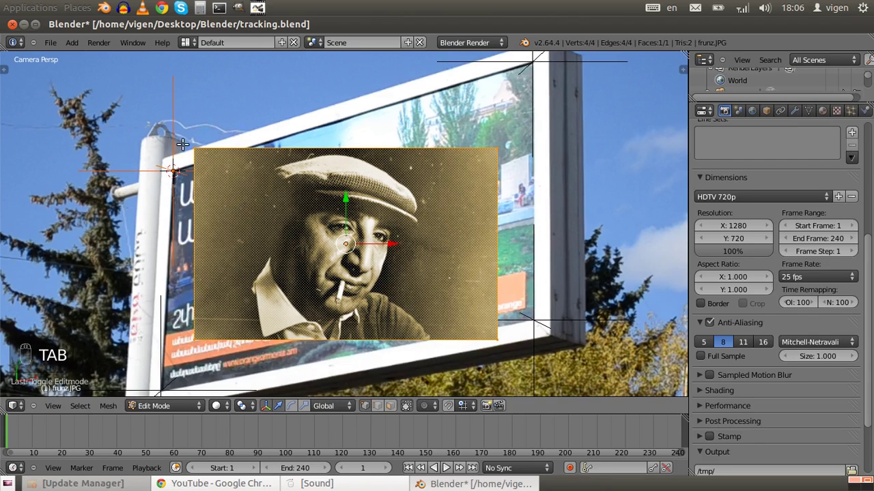
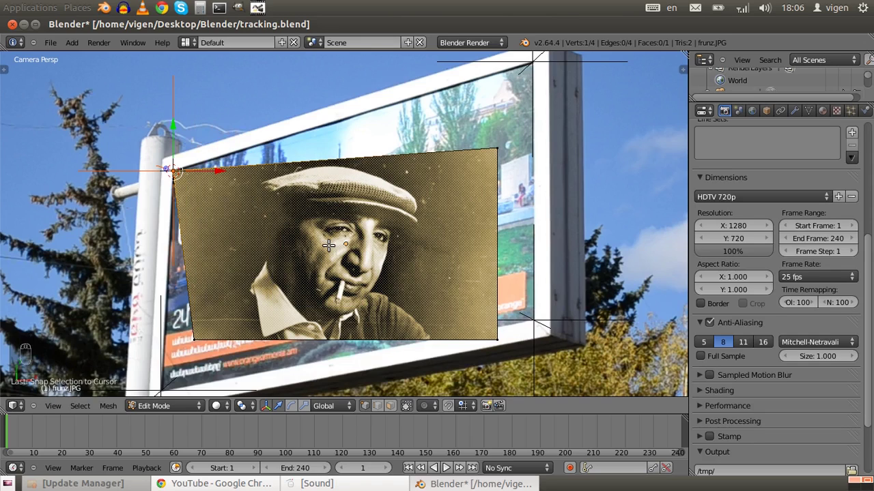
{"action": "key", "text": "ctrl+h"}
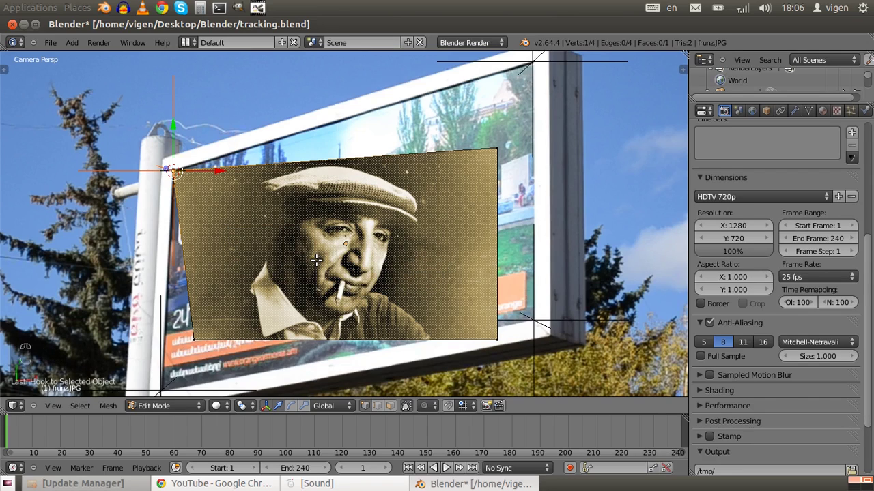
{"action": "key", "text": "Tab"}
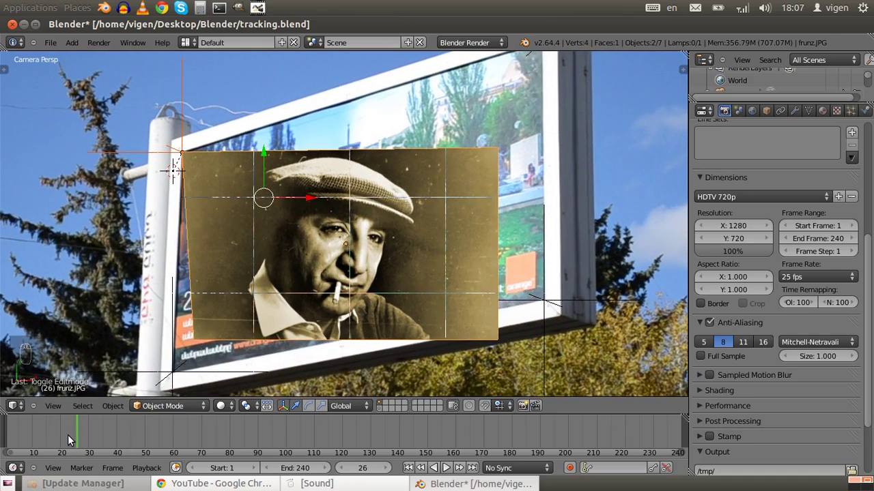
{"action": "key", "text": "shift+Left"}
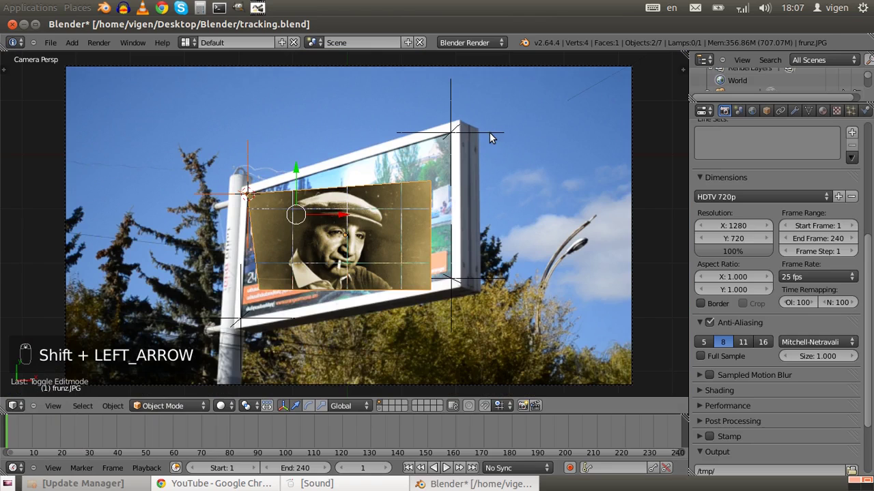
Snap and hook the upper-right vertex to its empty, then scrub to verify and return to frame 1.
{"action": "key", "text": "shift+s"}
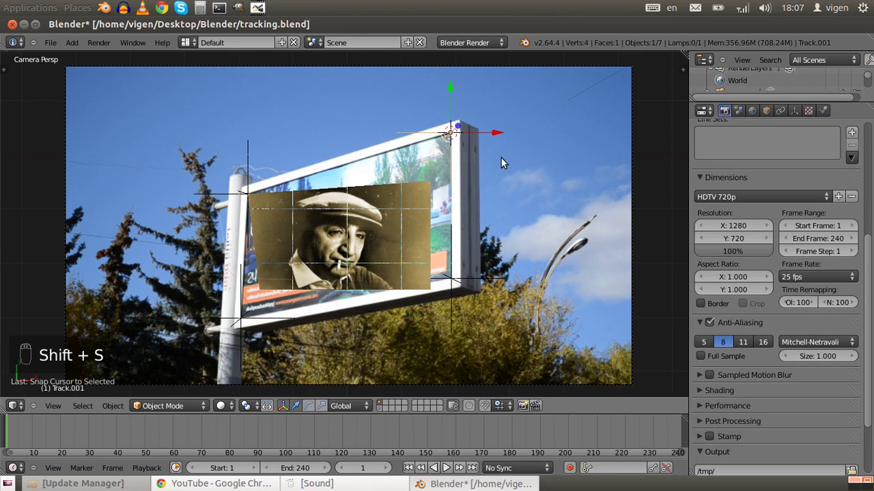
{"action": "middle_click", "coordinate": [411, 202]}
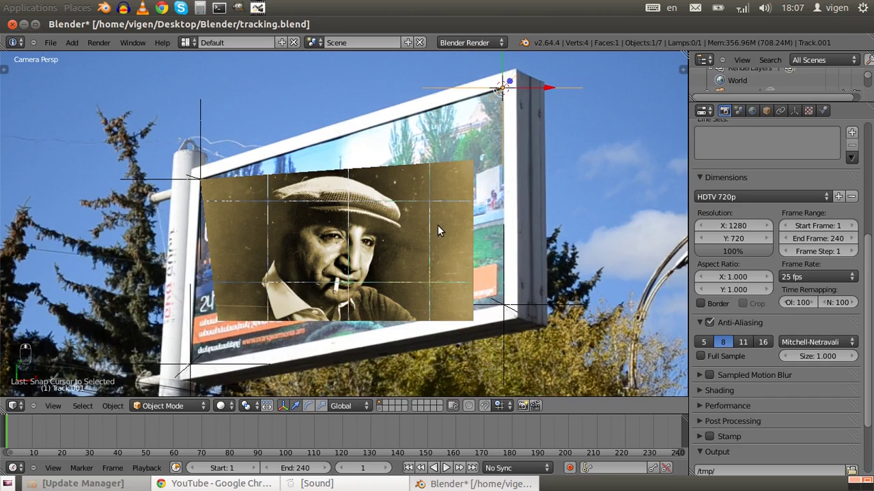
{"action": "left_click", "coordinate": [441, 229]}
{"action": "key", "text": "Tab"}
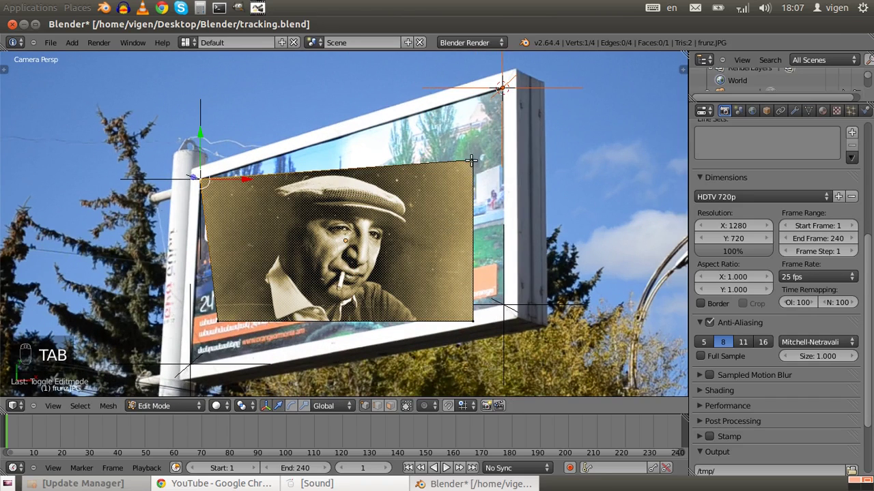
{"action": "key", "text": "shift+s"}
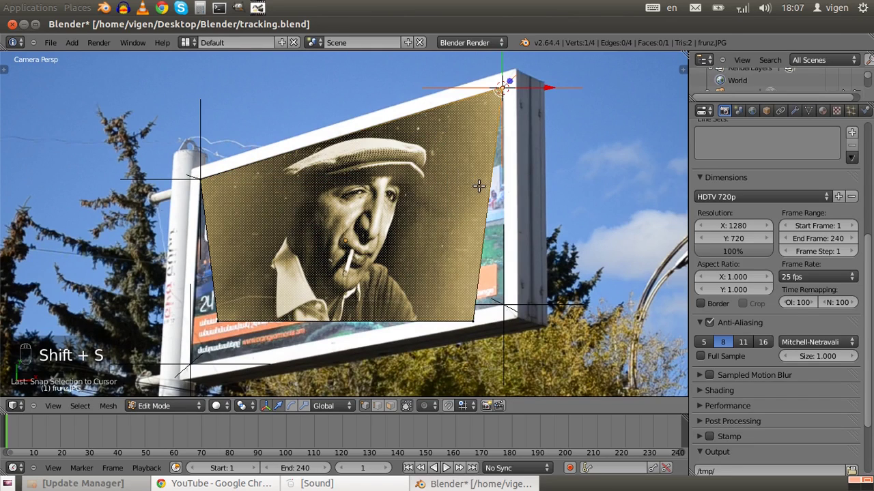
{"action": "key", "text": "ctrl+h"}
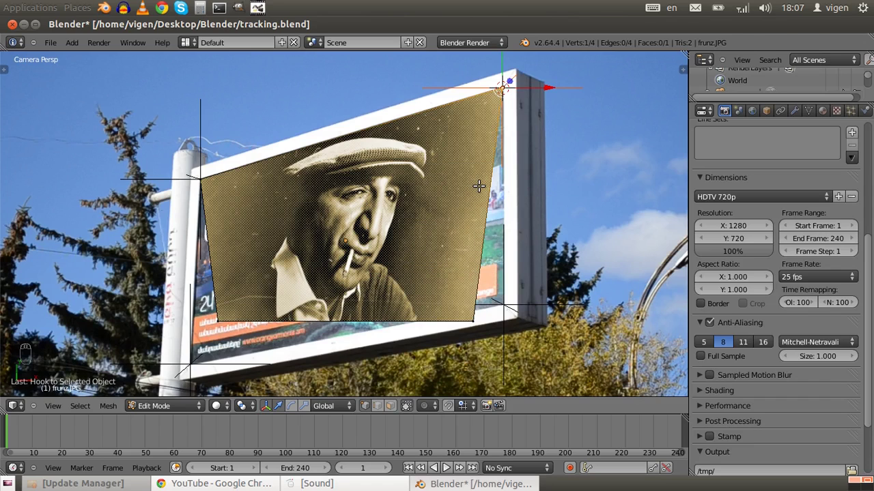
{"action": "key", "text": "Tab"}
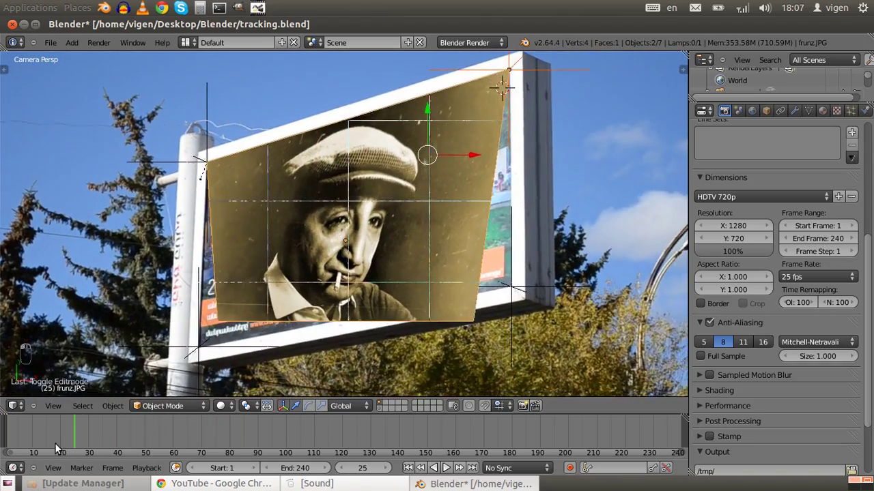
{"action": "left_click_drag", "start_coordinate": [162, 466], "coordinate": [235, 468]}
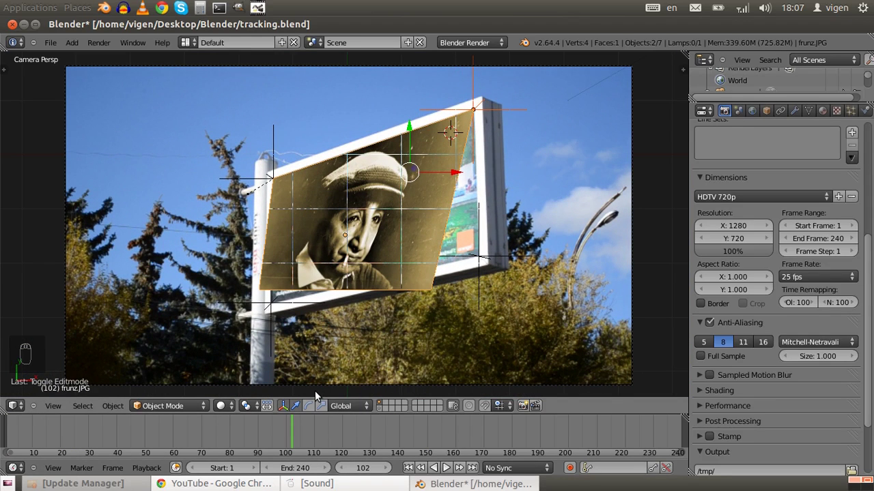
{"action": "key", "text": "shift+Left"}
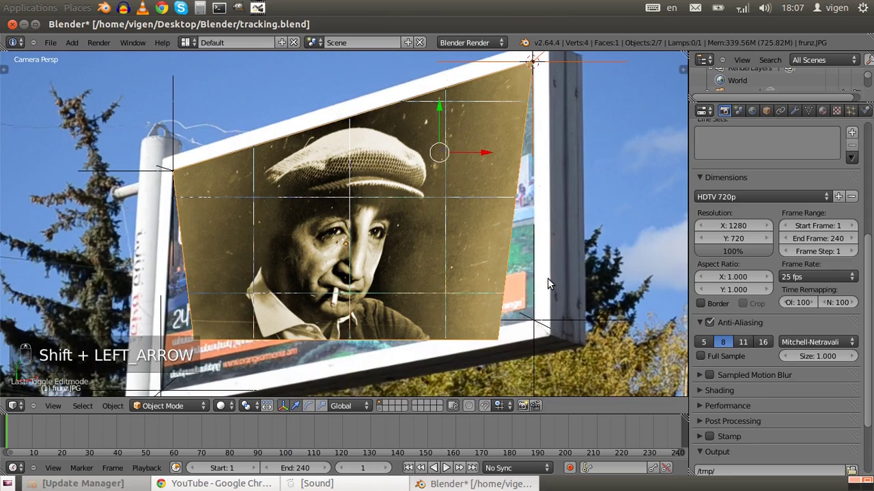
Snap and hook the lower-right vertex to its tracked marker empty.
{"action": "right_click", "coordinate": [619, 324]}
{"action": "left_click", "coordinate": [624, 322]}
{"action": "key", "text": "shift+s"}
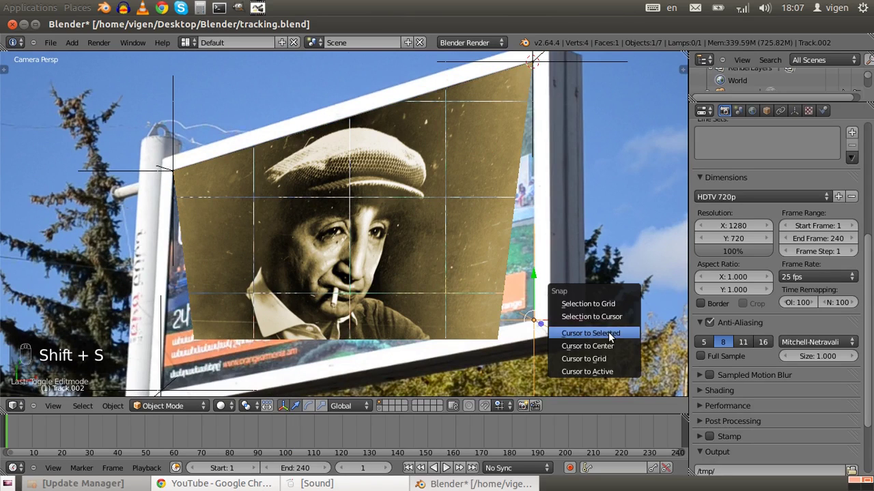
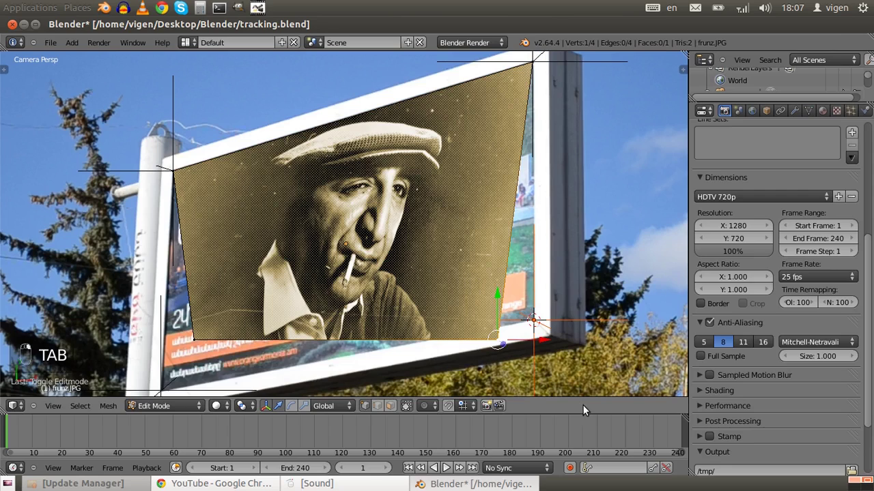
{"action": "key", "text": "shift+s"}
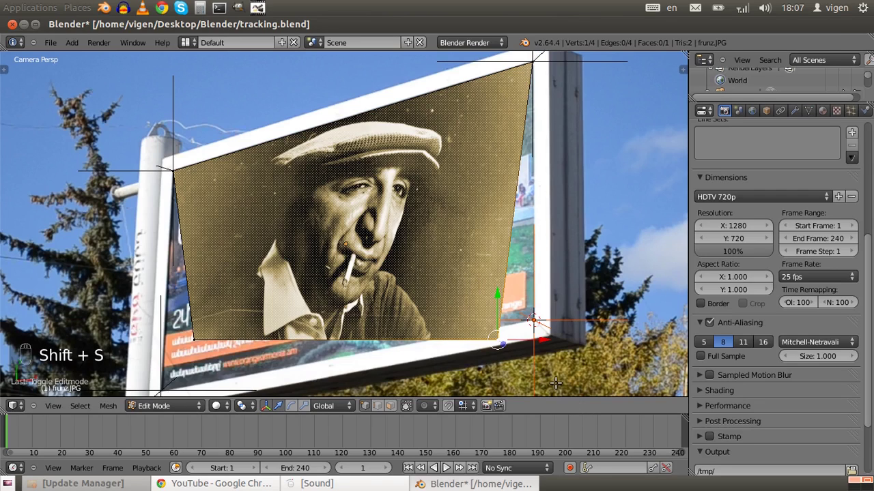
{"action": "key", "text": "shift+s"}
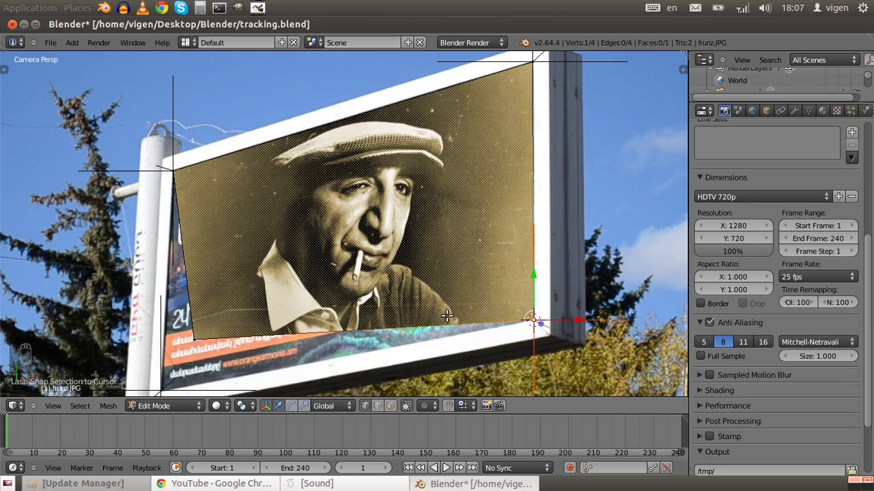
{"action": "key", "text": "ctrl+h"}
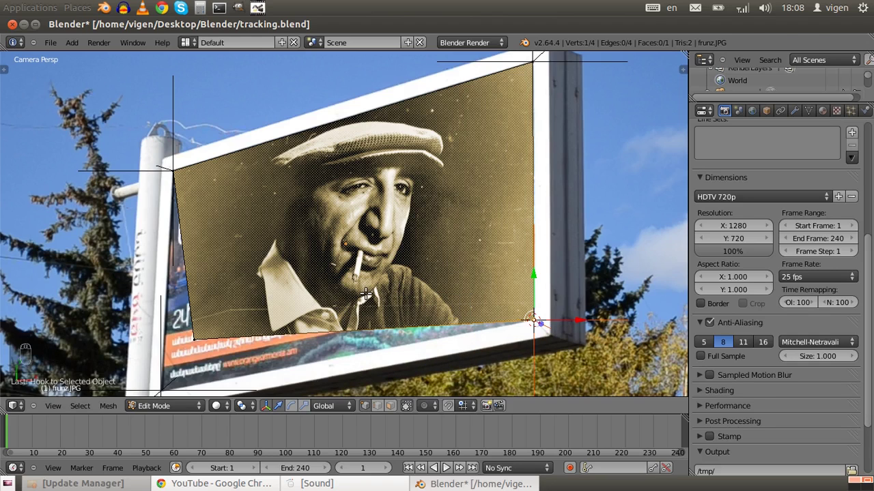
{"action": "key", "text": "Tab"}
Test the hook at a later frame, then return to object mode at frame 1.
{"action": "left_click", "coordinate": [168, 437]}
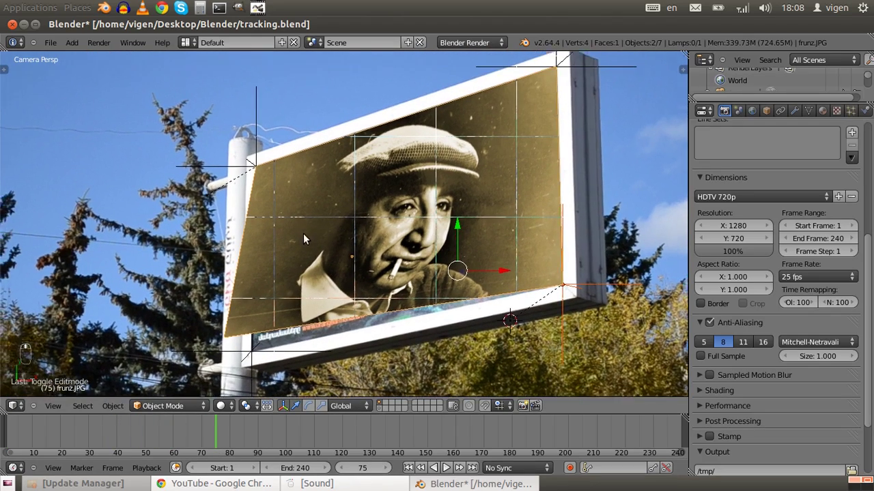
{"action": "left_click_drag", "start_coordinate": [196, 372], "coordinate": [215, 360]}
{"action": "key", "text": "shift+s"}
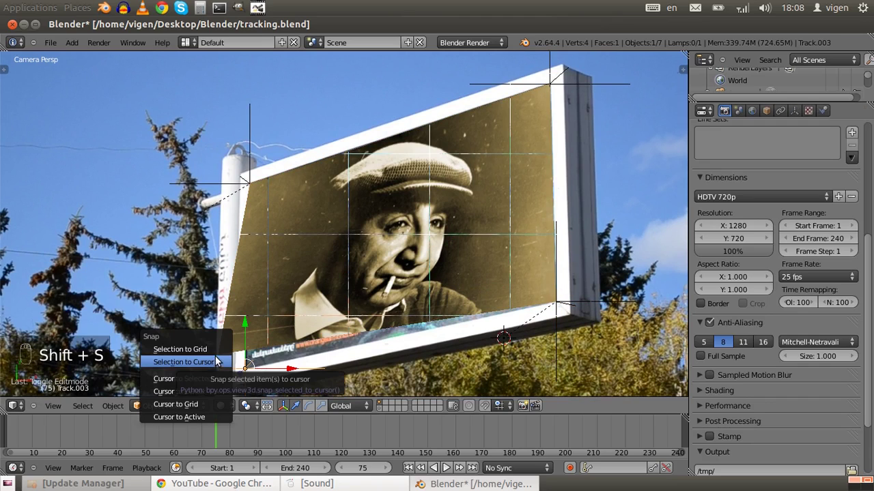
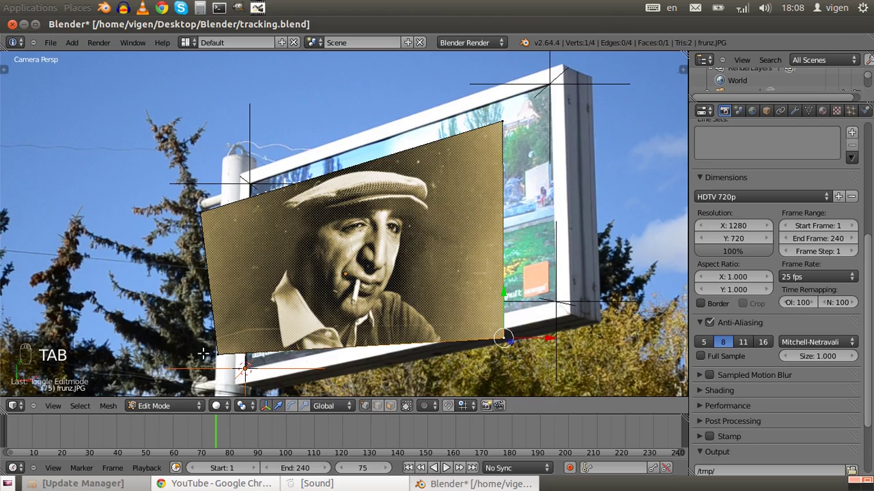
{"action": "key", "text": "Tab"}
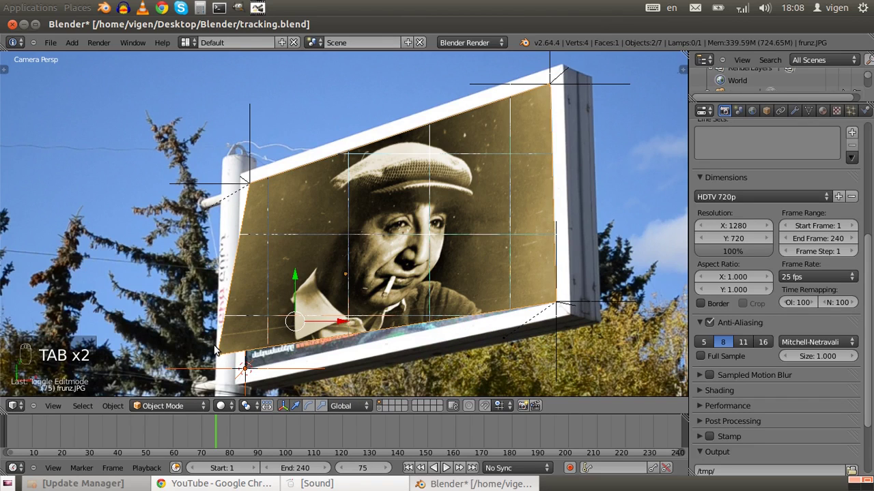
{"action": "key", "text": "shift+Left"}
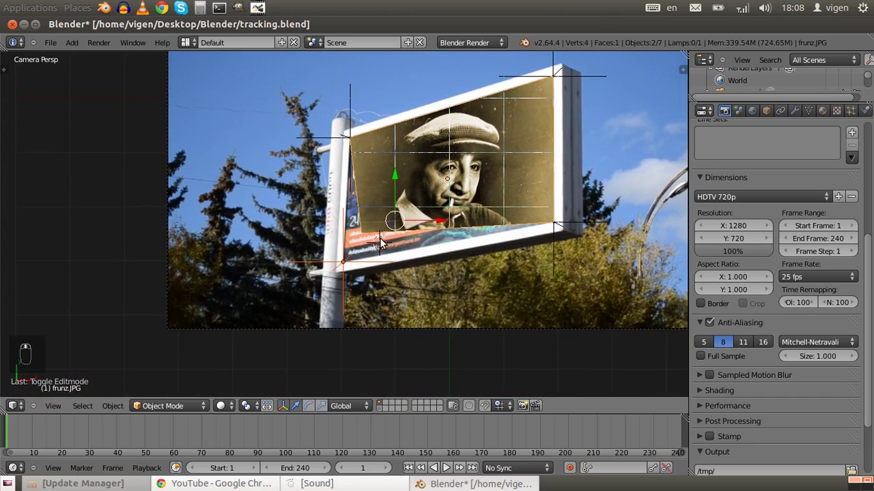
Select the Track.003 empty and snap the bottom-left vertex onto it with Selection to Active.
{"action": "left_click_drag", "start_coordinate": [378, 286], "coordinate": [381, 274]}
{"action": "key", "text": "shift+s"}
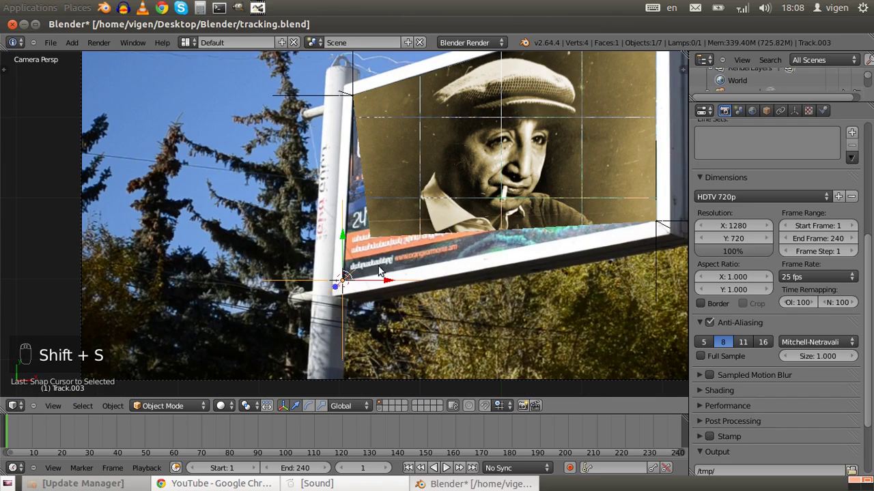
{"action": "left_click_drag", "start_coordinate": [417, 218], "coordinate": [344, 277]}
{"action": "key", "text": "Tab"}
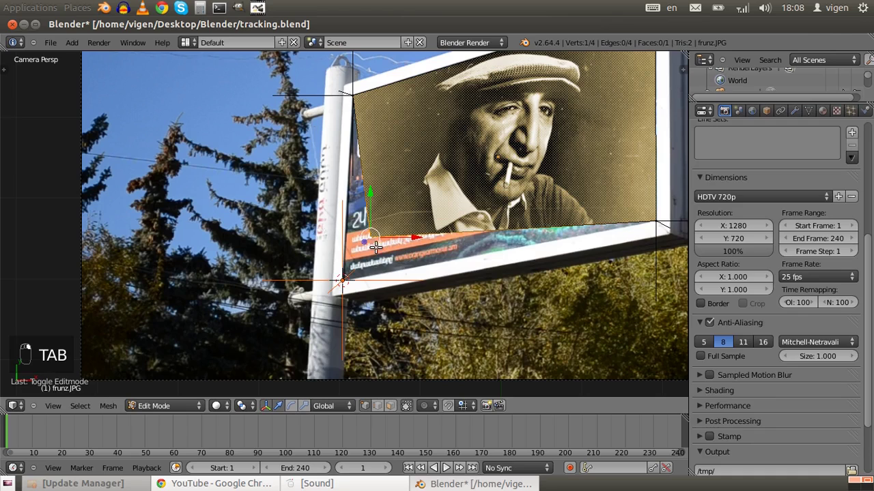
{"action": "key", "text": "shift+s"}
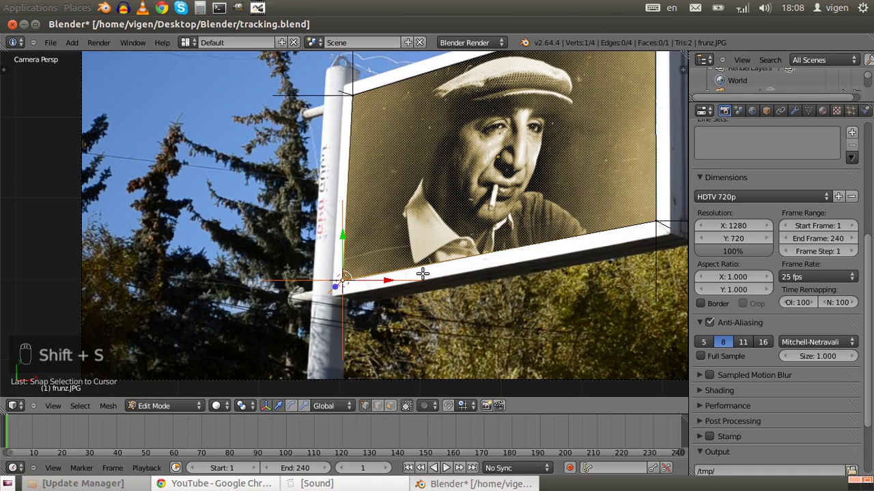
Hook the bottom-left vertex to its empty, scrub ahead to check all corners, return to frame 1.
{"action": "key", "text": "ctrl+h"}
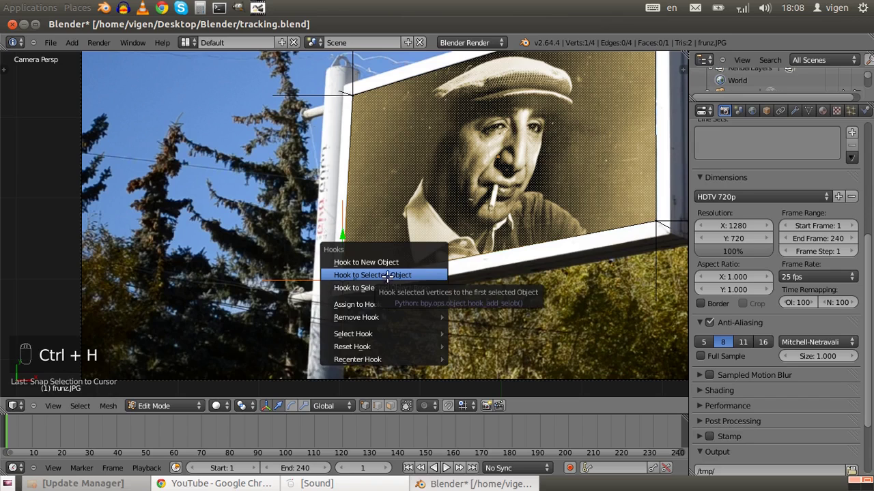
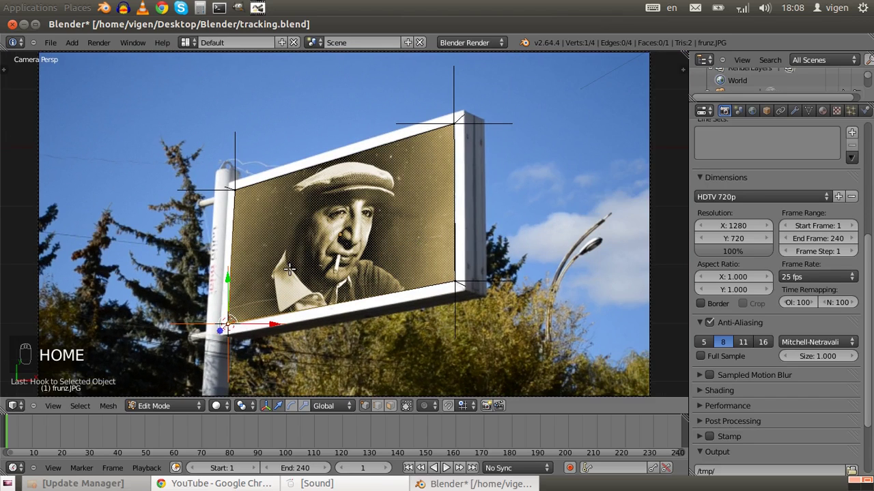
{"action": "key", "text": "Tab"}
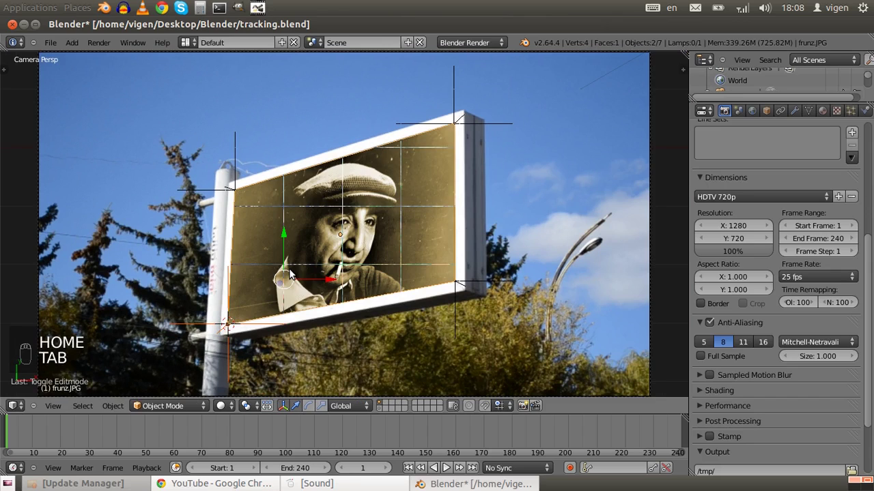
{"action": "key", "text": "Tab"}
{"action": "key", "text": "Tab"}
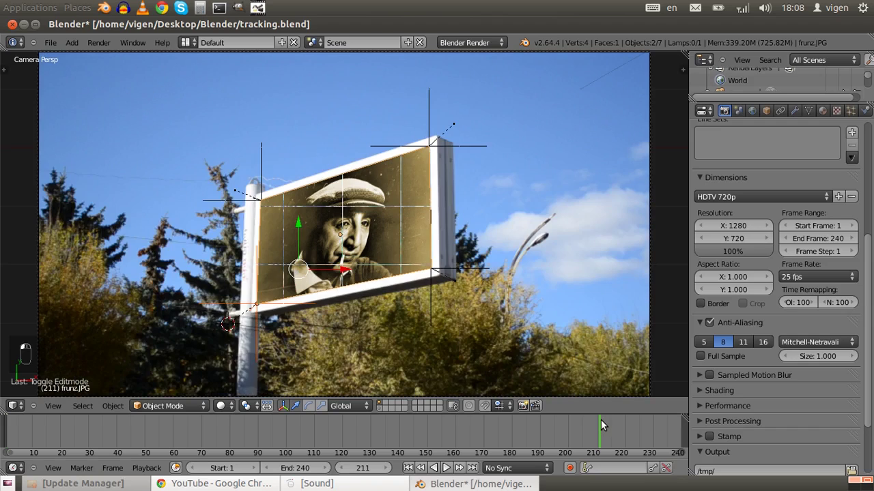
{"action": "key", "text": "shift+Left"}
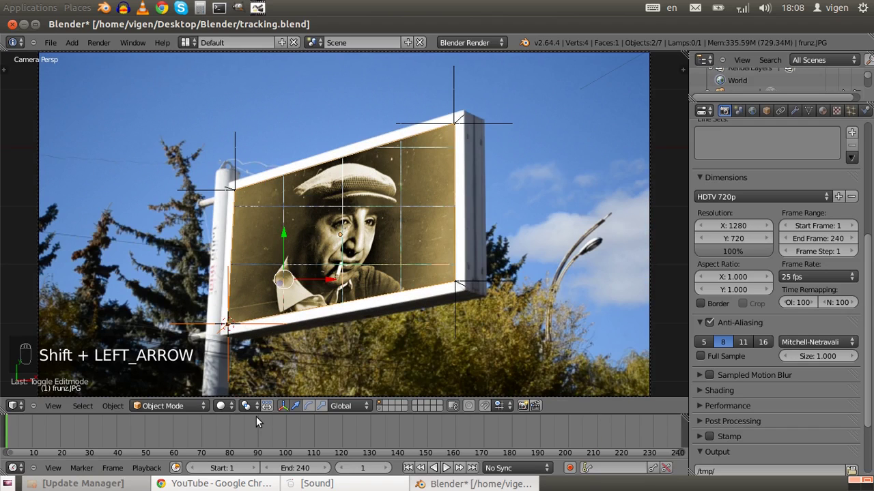
Play the shot to watch the portrait ride the billboard, then stop playback.
{"action": "key", "text": "alt+a"}
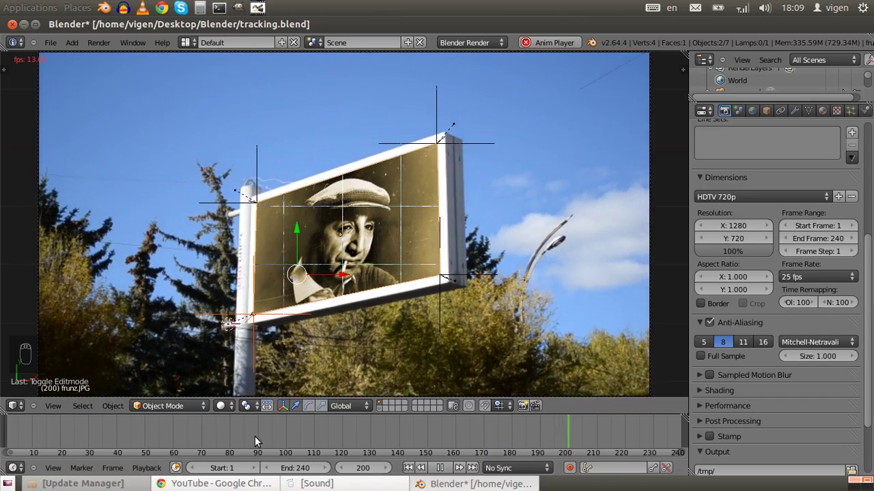
{"action": "key", "text": "alt+a"}
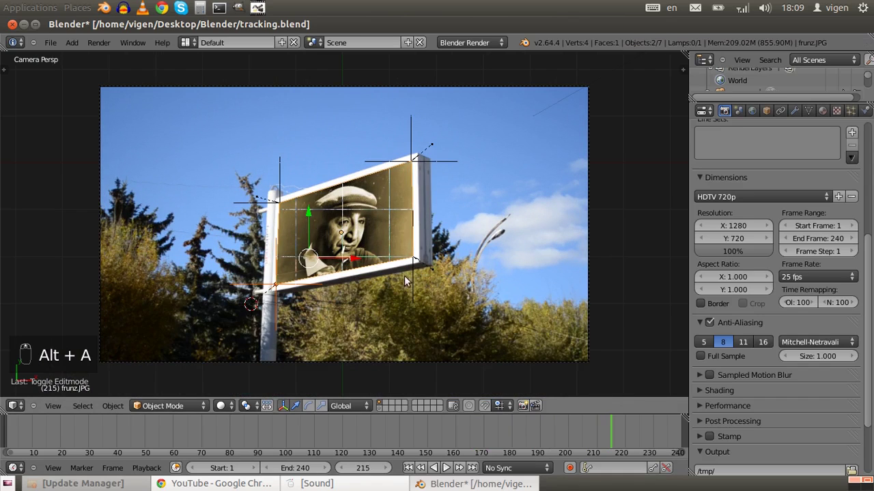
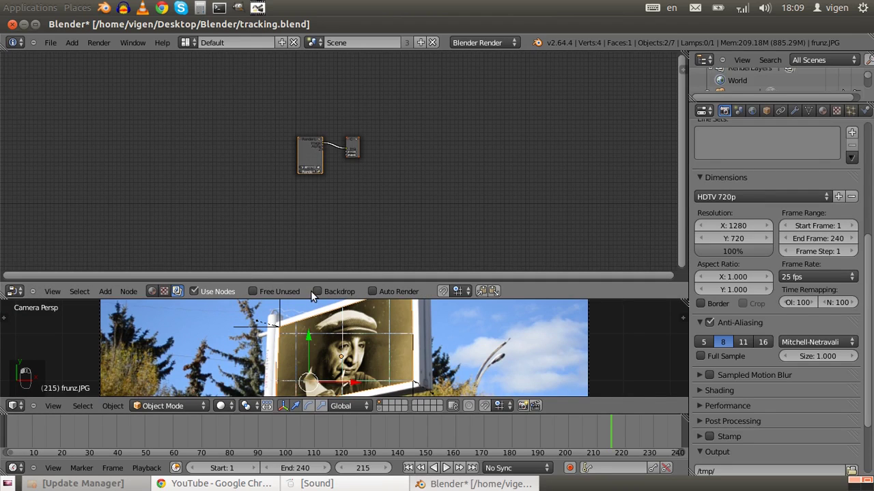
Render the current frame and return to the compositing nodes for the backdrop preview.
{"action": "key", "text": "Home"}
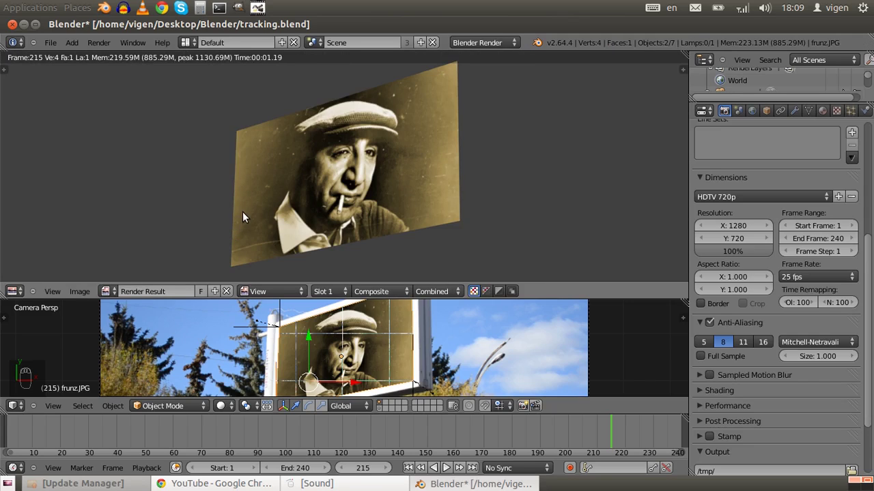
{"action": "key", "text": "Escape"}
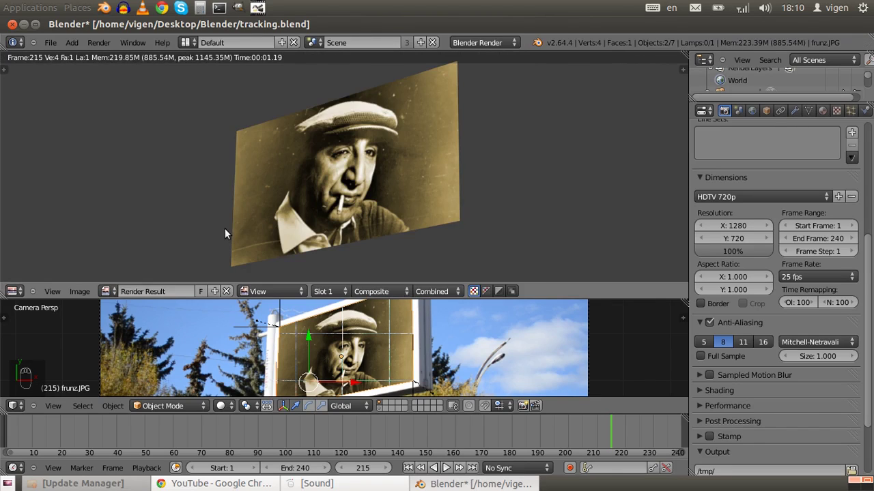
{"action": "key", "text": "Escape"}
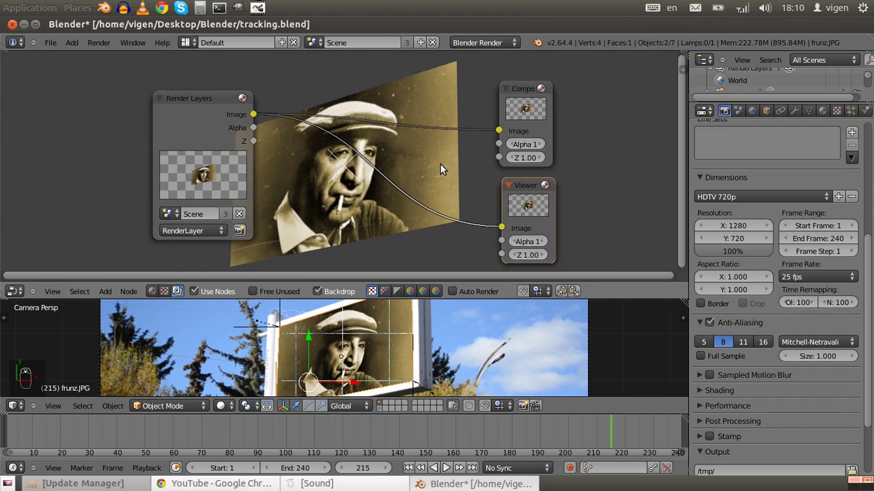
Shrink the compositor backdrop preview to make room for the Movie Clip and AlphaOver nodes.
{"action": "key", "text": "v"}
{"action": "key", "text": "v"}
{"action": "key", "text": "v"}
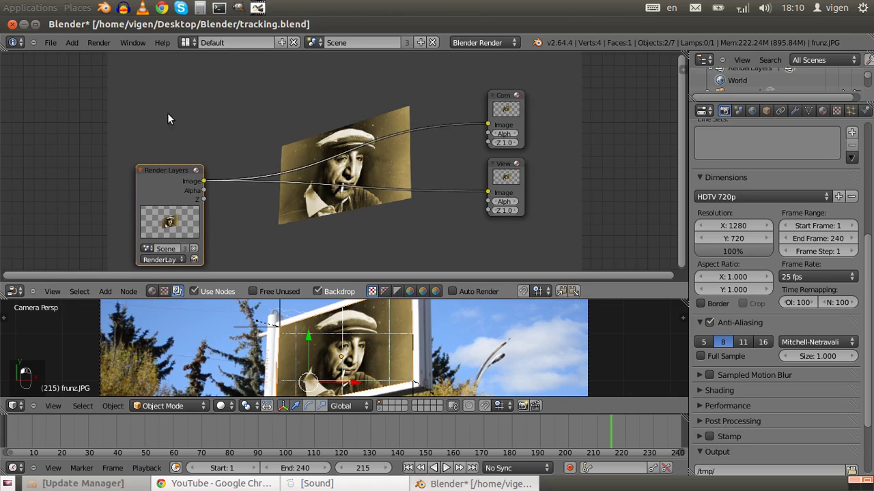
Add the node wiring via Shift+A and shrink the backdrop showing the portrait over the billboard footage.
{"action": "key", "text": "shift+a"}
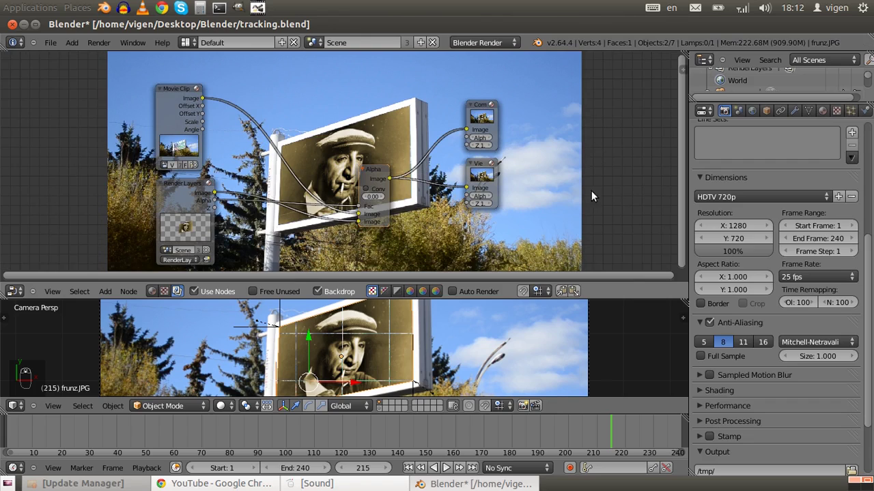
{"action": "key", "text": "v"}
{"action": "key", "text": "v"}
{"action": "key", "text": "v"}
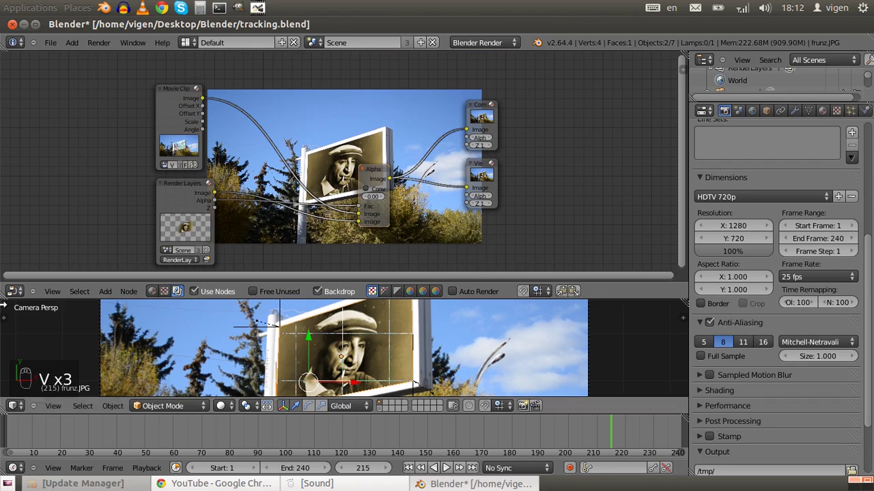